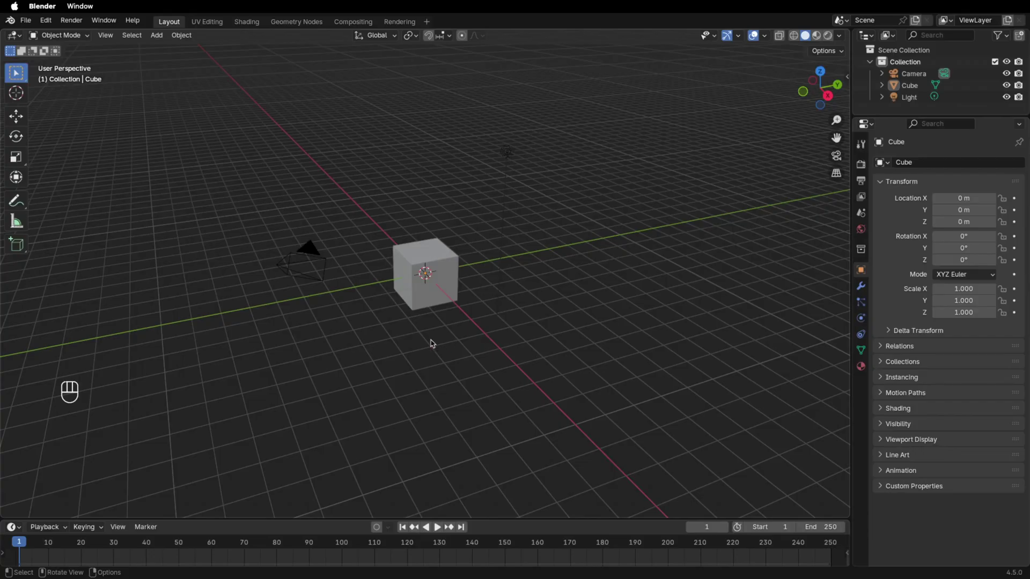
# Maximize the 3D view and delete the default cube from the scene.
pyautogui.click(139, 361)
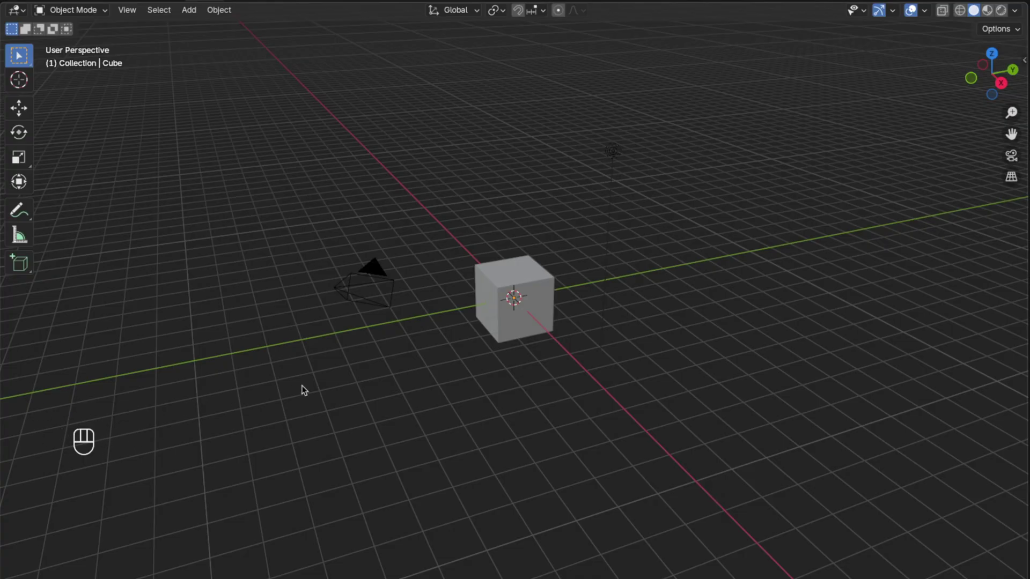
pyautogui.press('a')
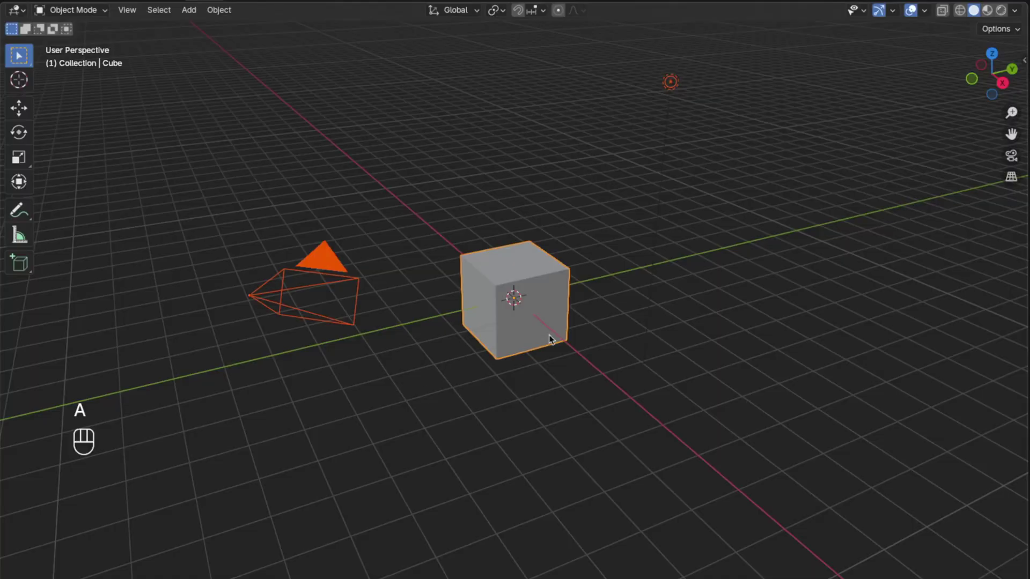
pyautogui.press('x')
pyautogui.click(502, 303)
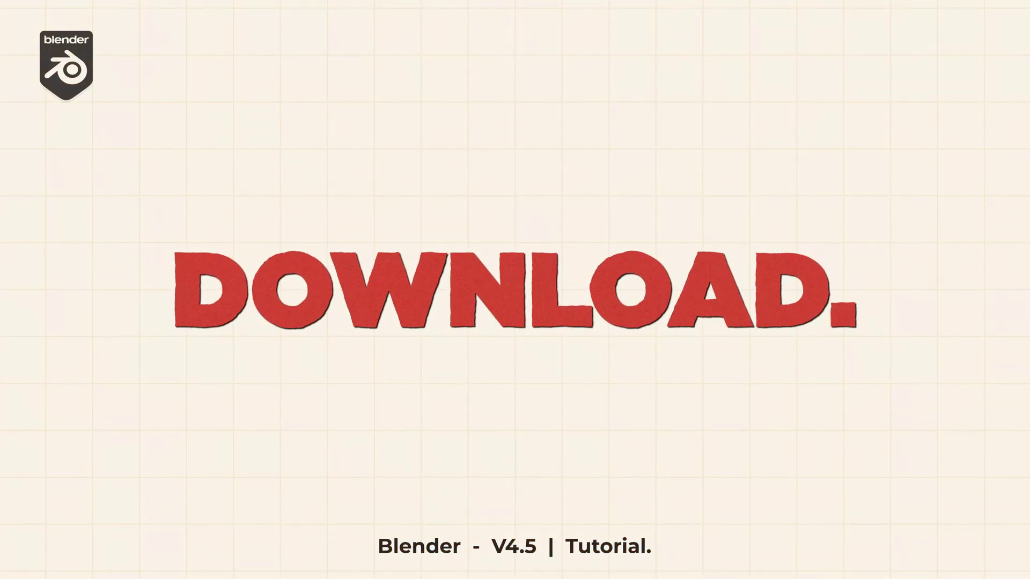
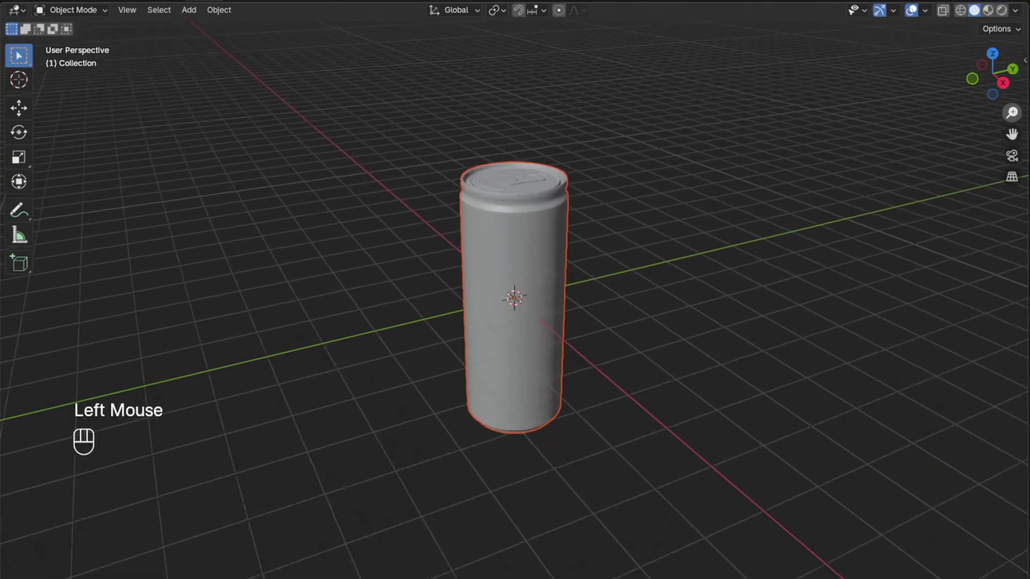
# Switch to front view and bring up Preferences to enable Emulate Numpad.
pyautogui.press('KP_1')
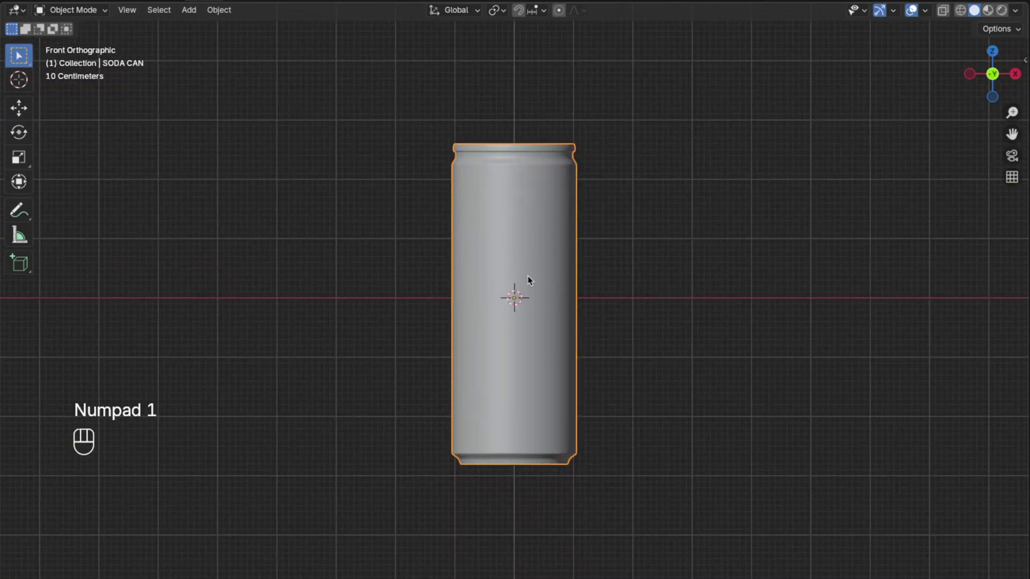
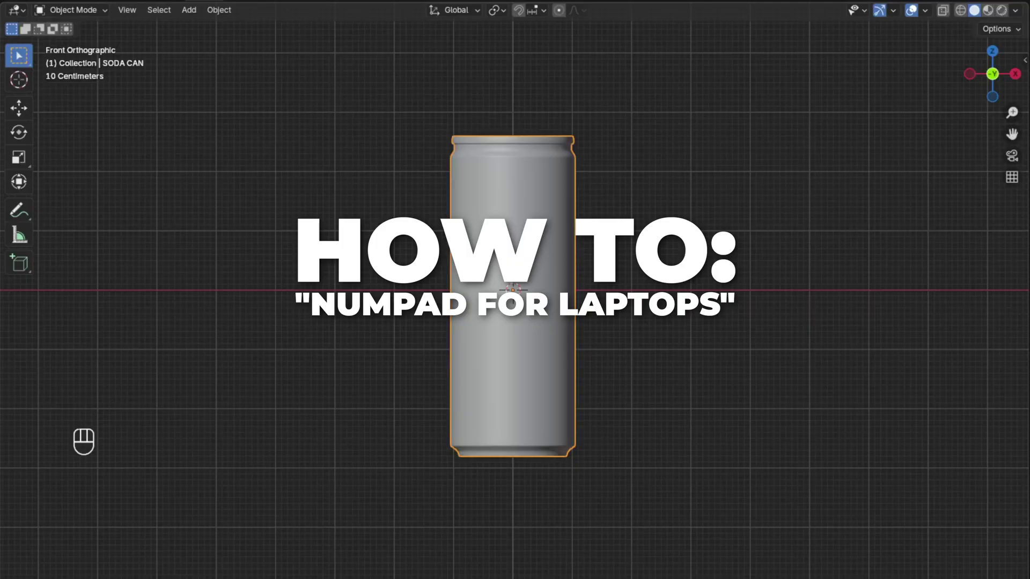
pyautogui.press('super+,')
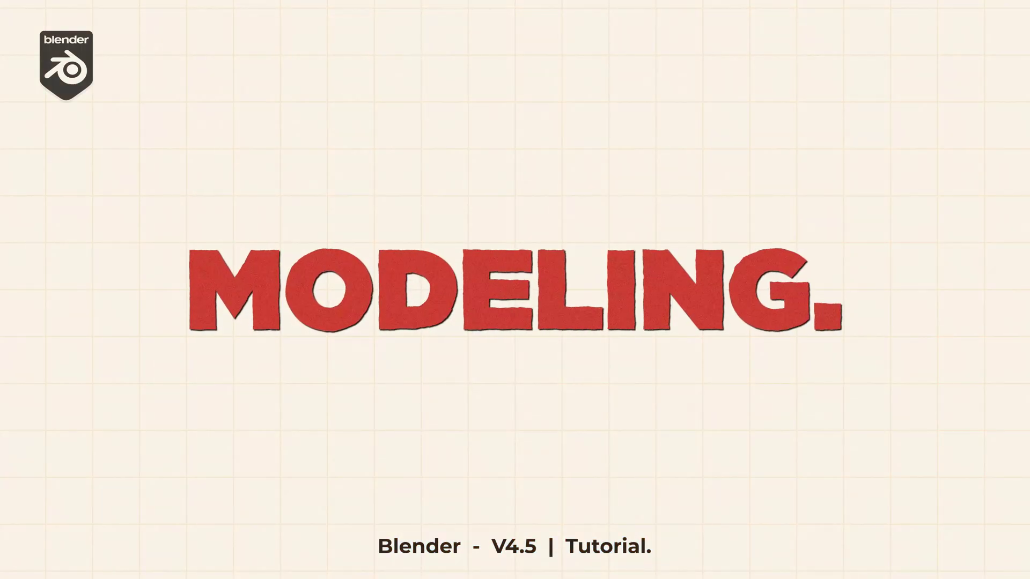
# Hide the SODA CAN object, leaving an empty scene.
pyautogui.click(527, 257)
pyautogui.press('h')
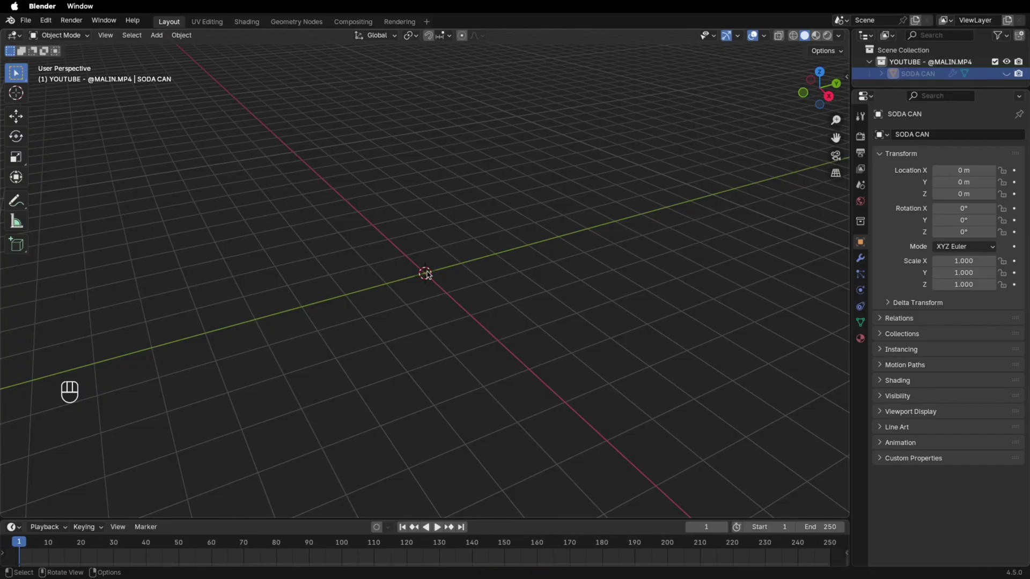
# Add a cube with a level-1 Subdivision Surface modifier and apply it.
pyautogui.press('shift+a')
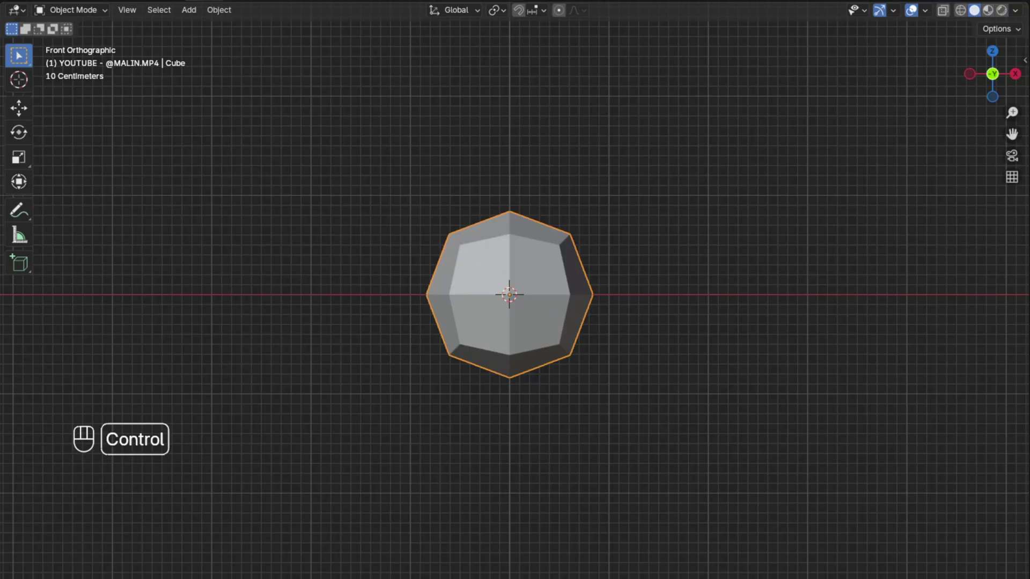
pyautogui.press('ctrl+a')
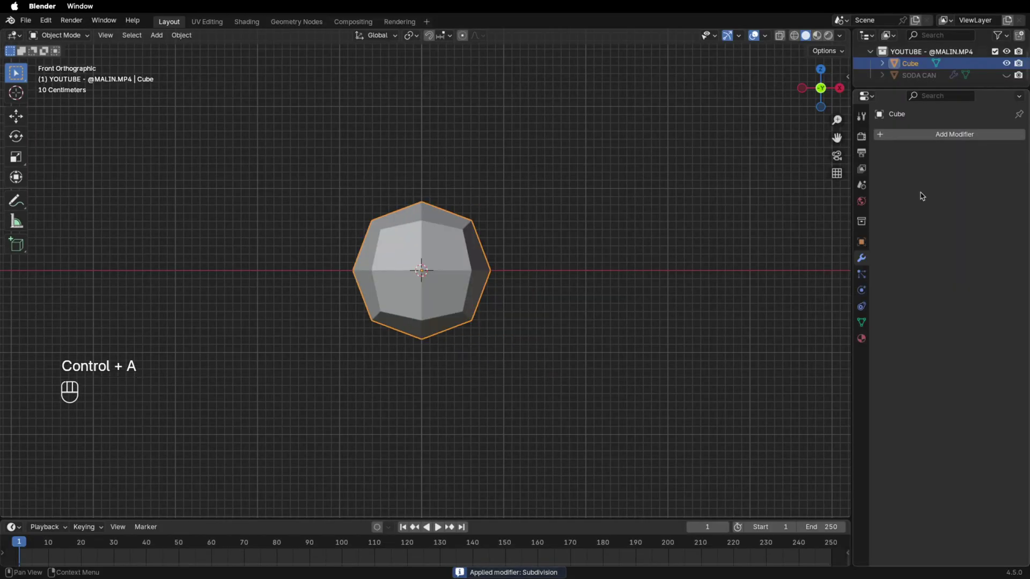
# In edit mode with X-ray on, flatten the bottom vertices onto one level (scale Z 0).
pyautogui.press('Tab')
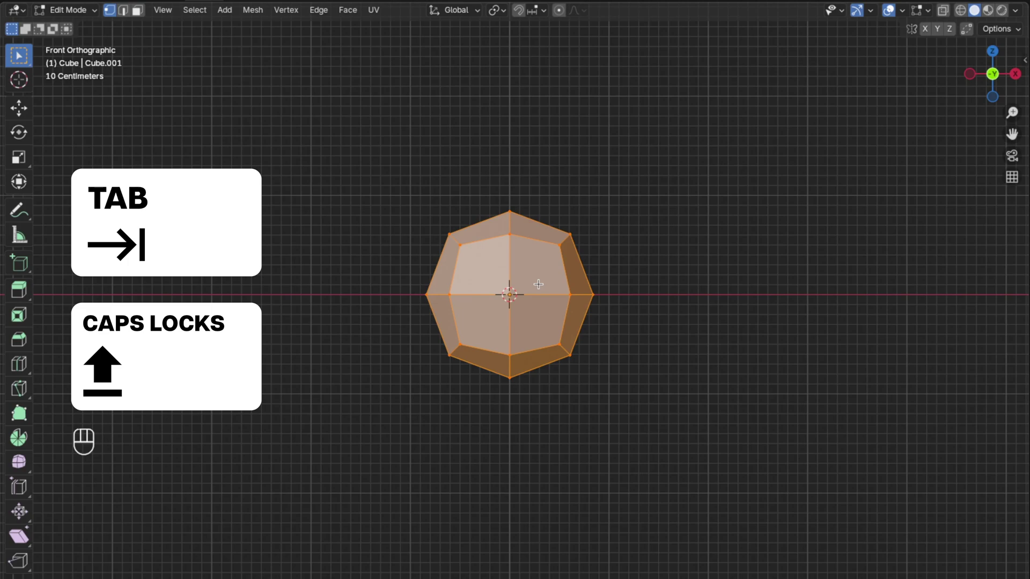
pyautogui.press('alt+z')
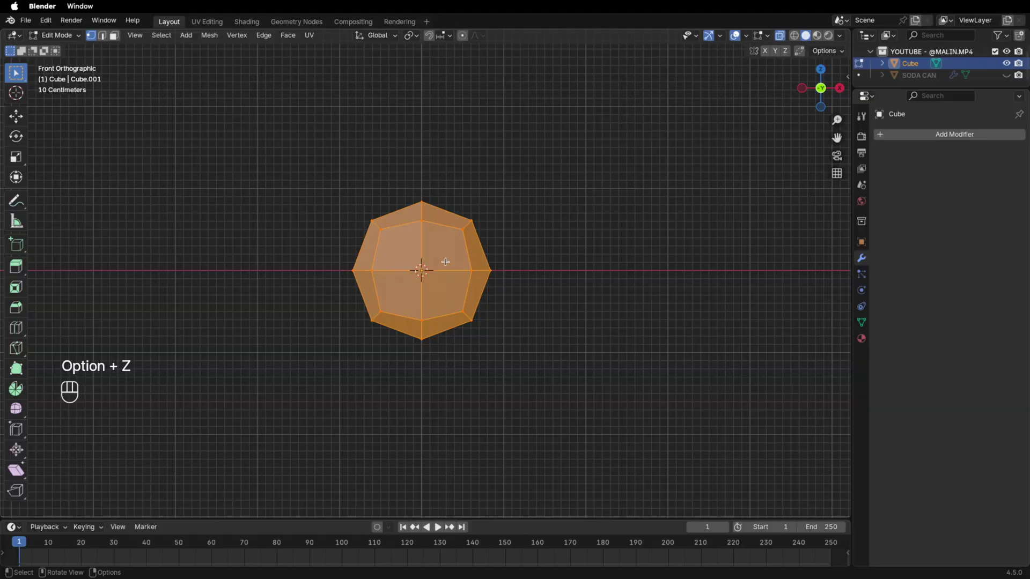
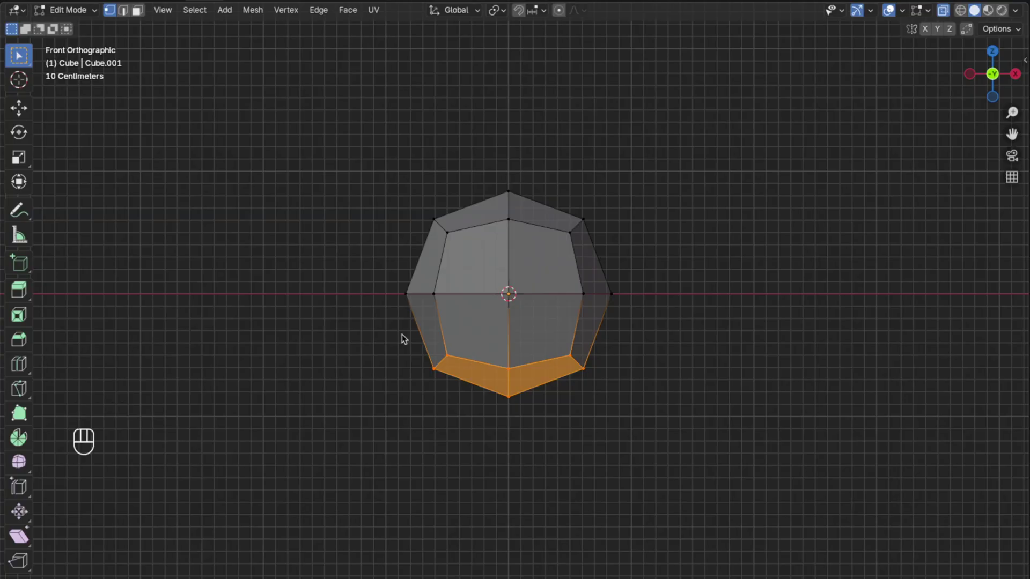
pyautogui.press('s')
pyautogui.press('z')
pyautogui.press('KP_0')
pyautogui.press('Return')
# Lower the top of the mesh along Z by about 0.57 to form a low dome, then leave edit mode.
pyautogui.press('g')
pyautogui.press('z')
pyautogui.press('KP_0')
pyautogui.press('.')
pyautogui.press('KP_5')
pyautogui.press('KP_7')
pyautogui.press('Return')
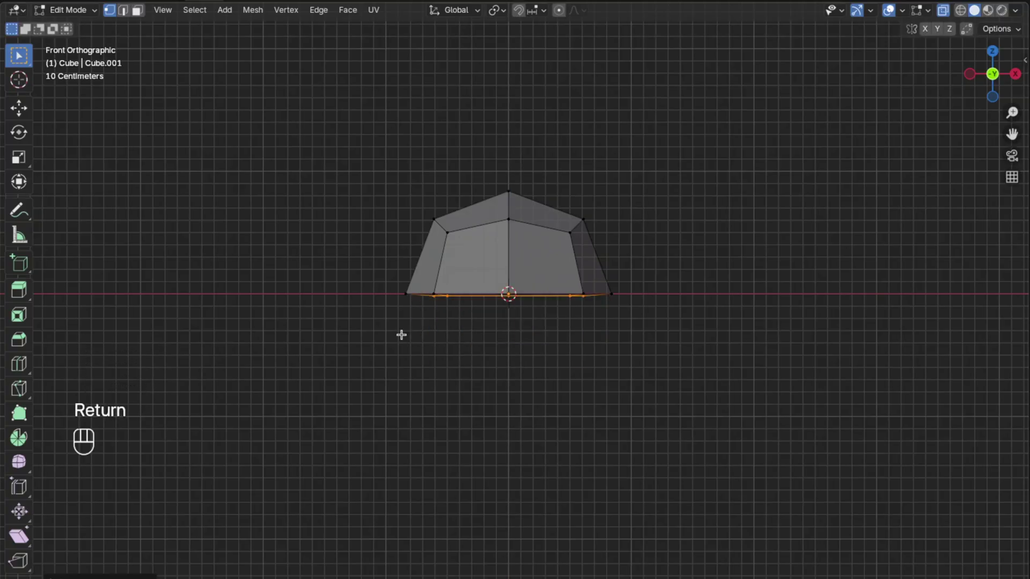
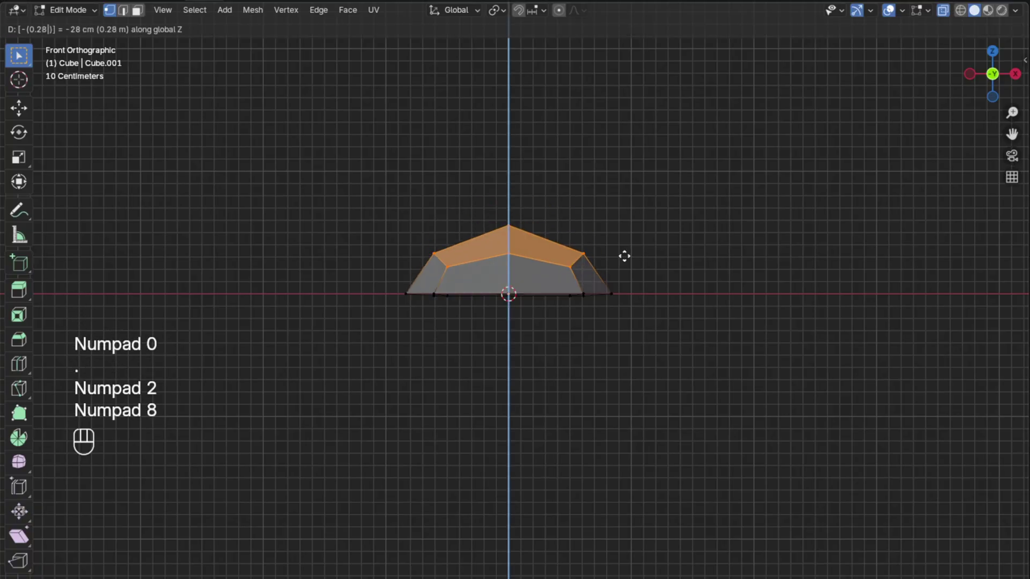
pyautogui.press('Return')
pyautogui.press('Tab')
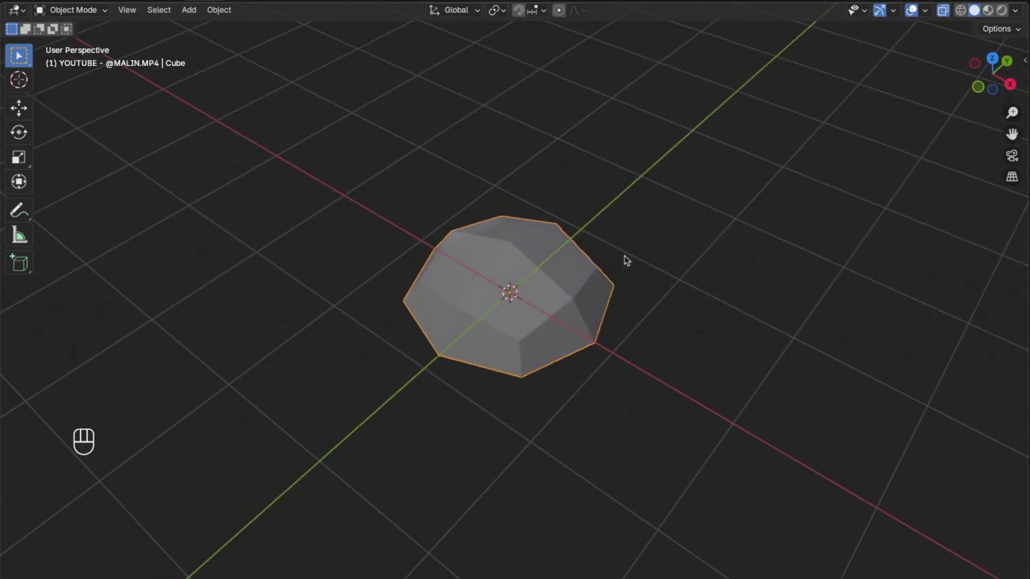
# Rename the dome object to DROPLET and view it from the top.
pyautogui.press('F2')
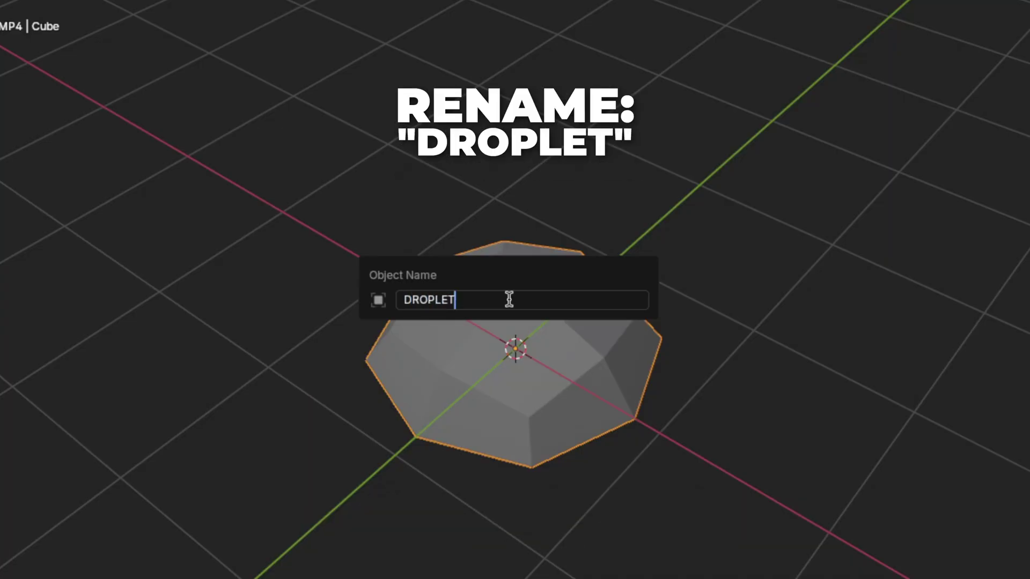
pyautogui.press('KP_7')
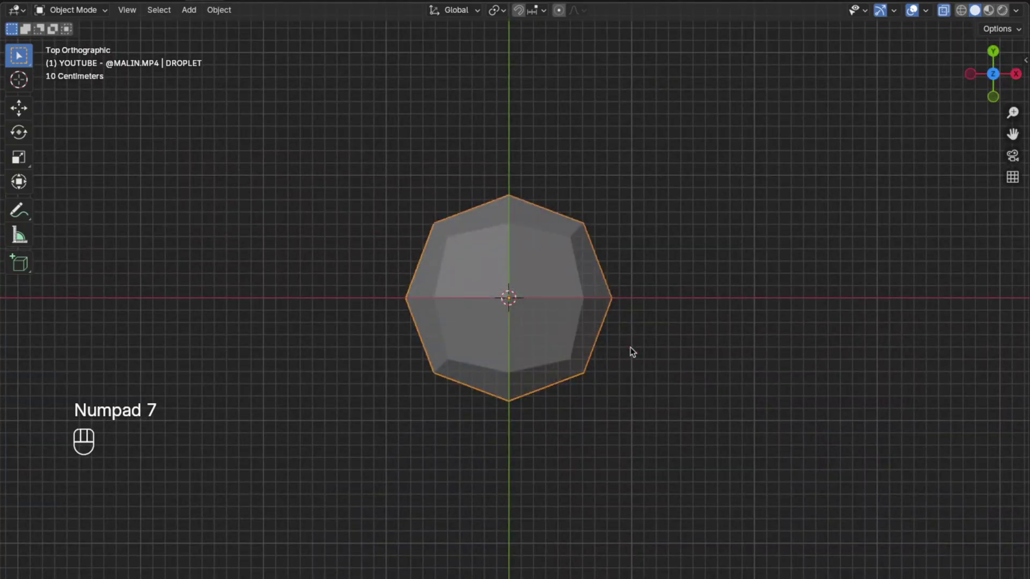
# Duplicate DROPLET and place the copy about 2 m to the right along X.
pyautogui.press('shift+d')
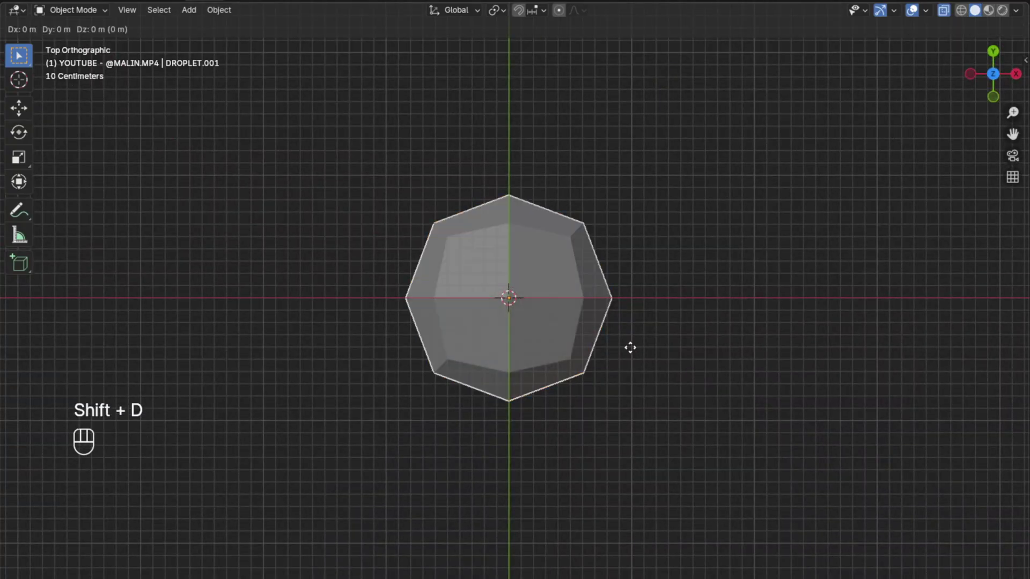
pyautogui.press('g')
pyautogui.press('x')
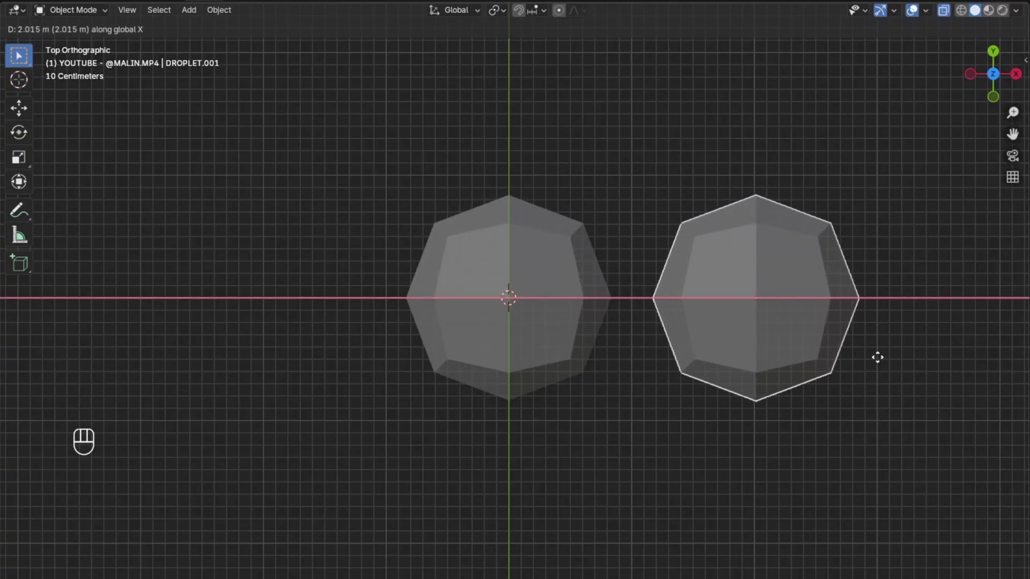
pyautogui.click(880, 360)
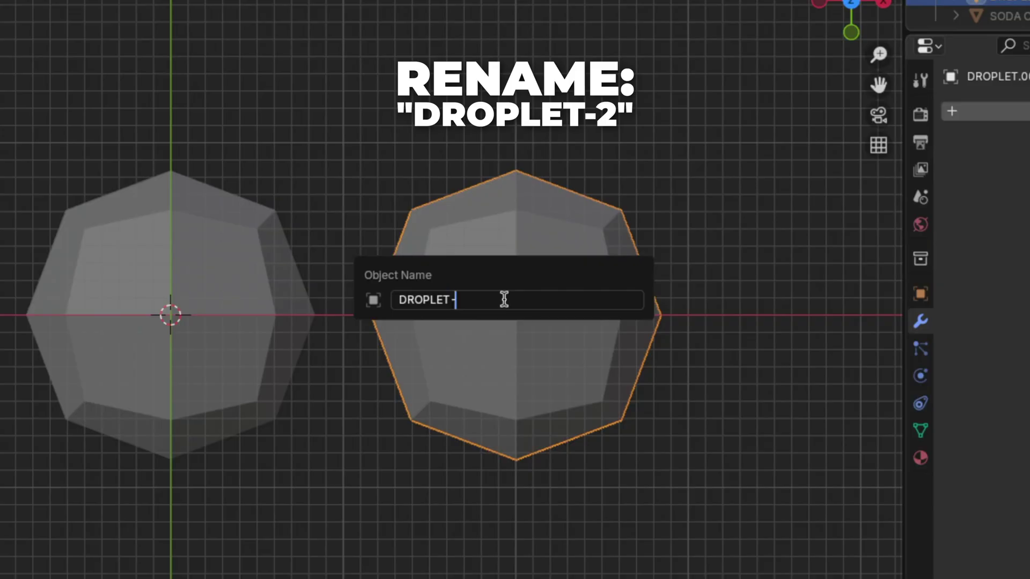
# With proportional editing, pull DROPLET-2's top vertex 0.3 along Y into a teardrop tip.
pyautogui.press('Tab')
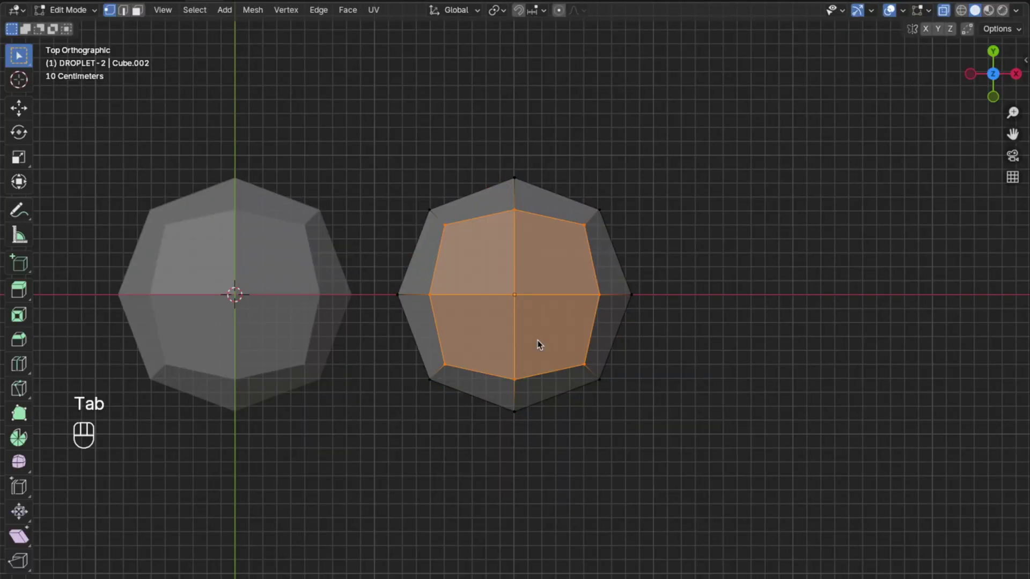
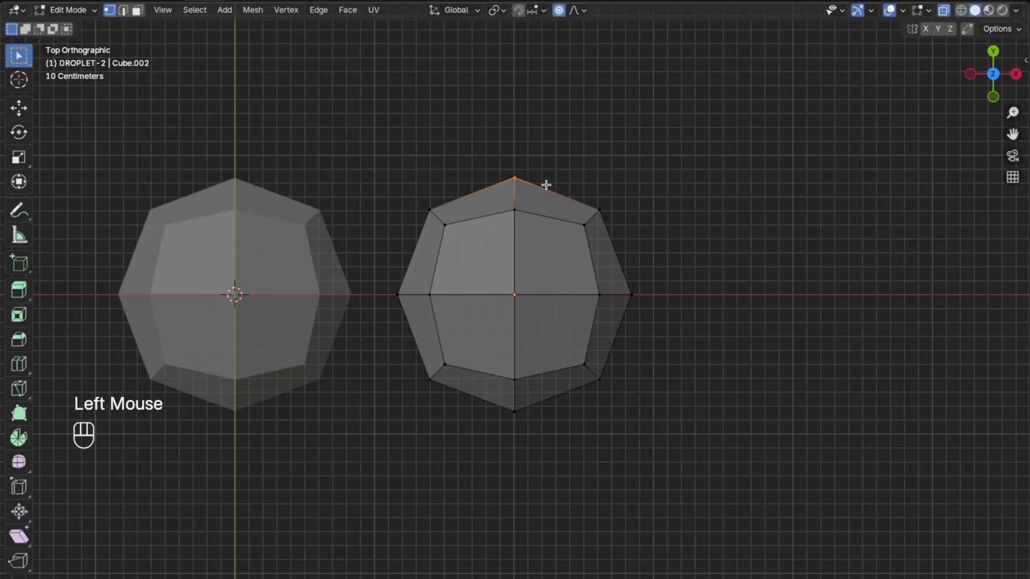
pyautogui.press('g')
pyautogui.press('y')
pyautogui.press('KP_0')
pyautogui.press('.')
pyautogui.press('KP_3')
pyautogui.press('Return')
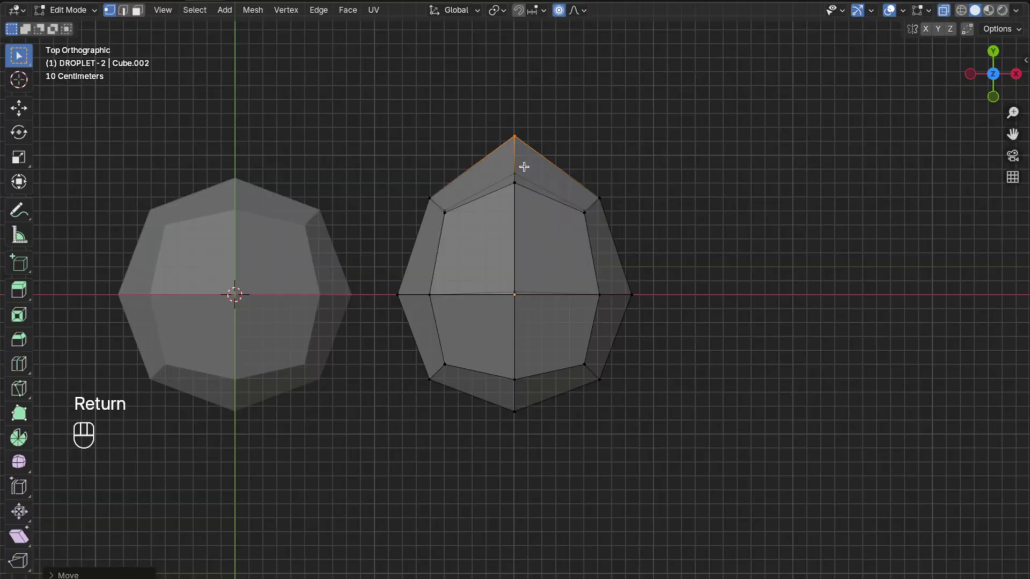
pyautogui.press('alt+z')
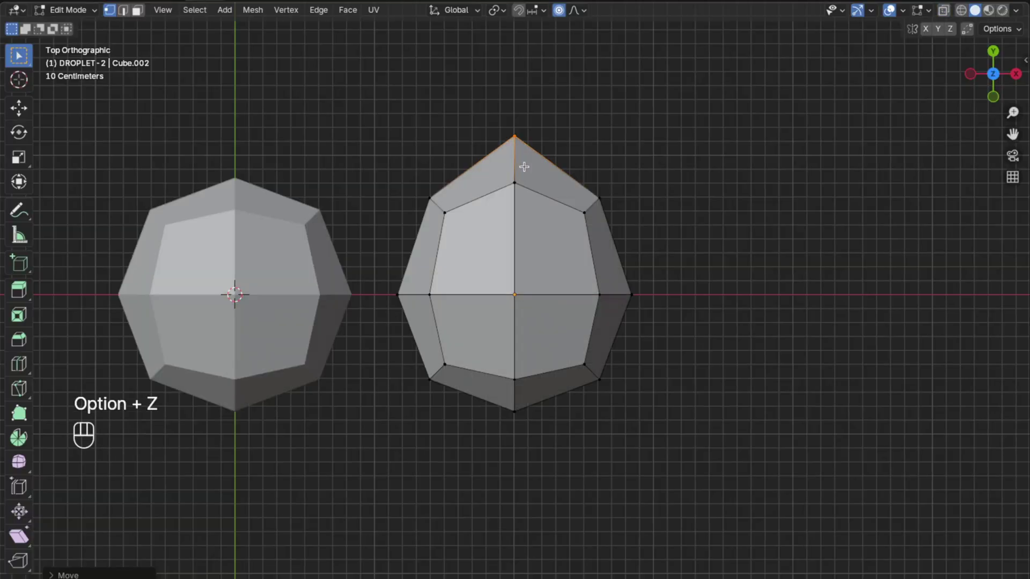
# Return to object mode and select the original DROPLET for a third copy.
pyautogui.press('Tab')
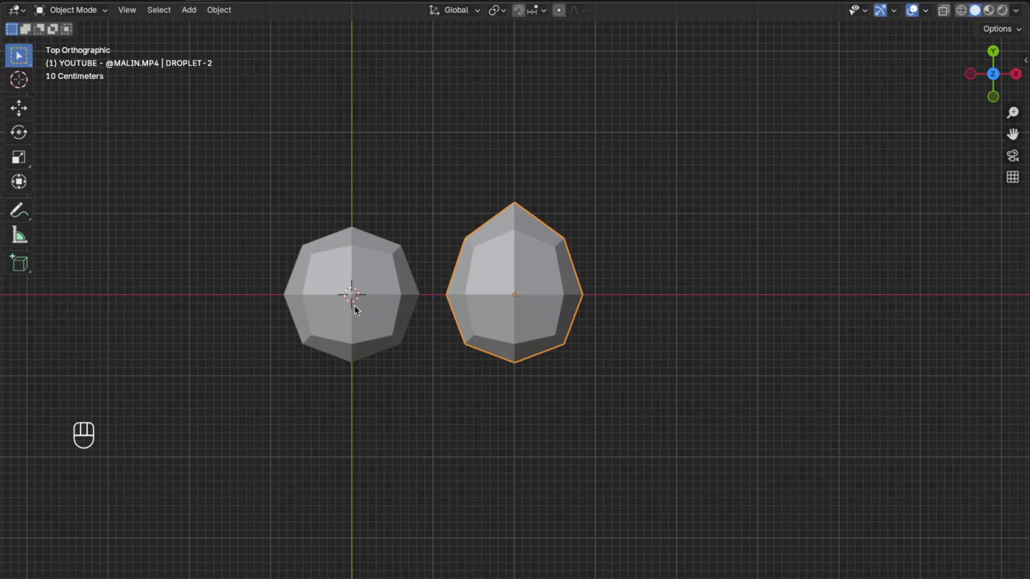
pyautogui.click(359, 311)
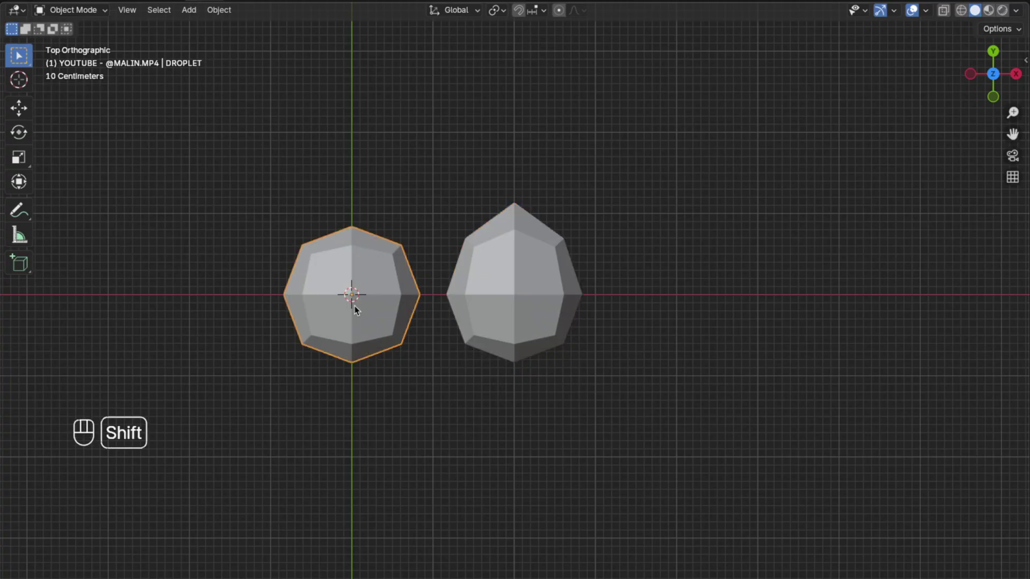